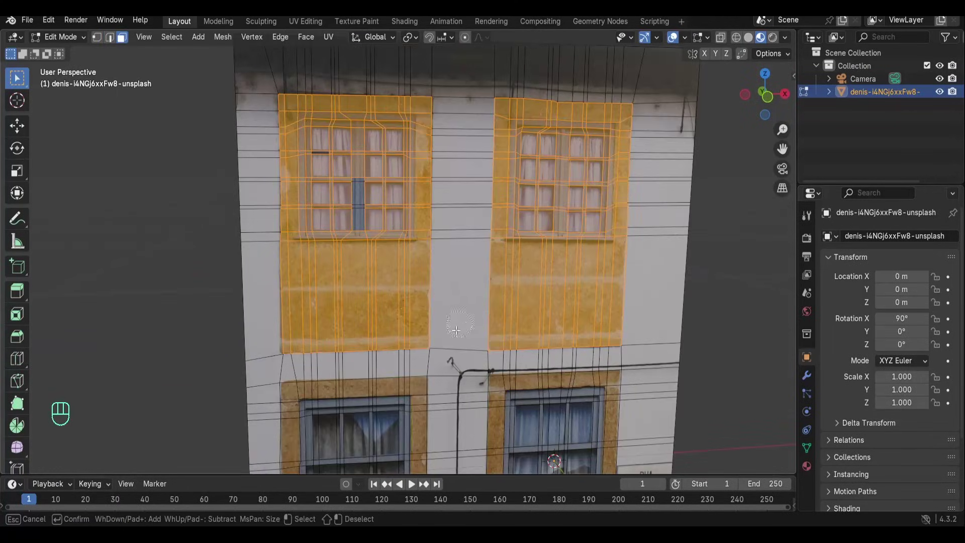
View the building face-on from the front and extrude new geometry on the facade
{"action": "key", "text": "c"}
{"action": "key", "text": "e"}
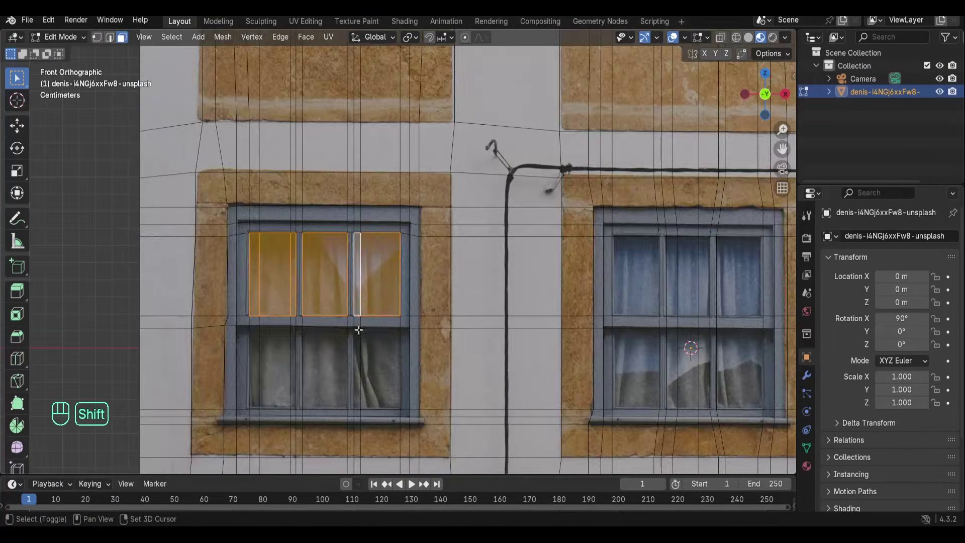
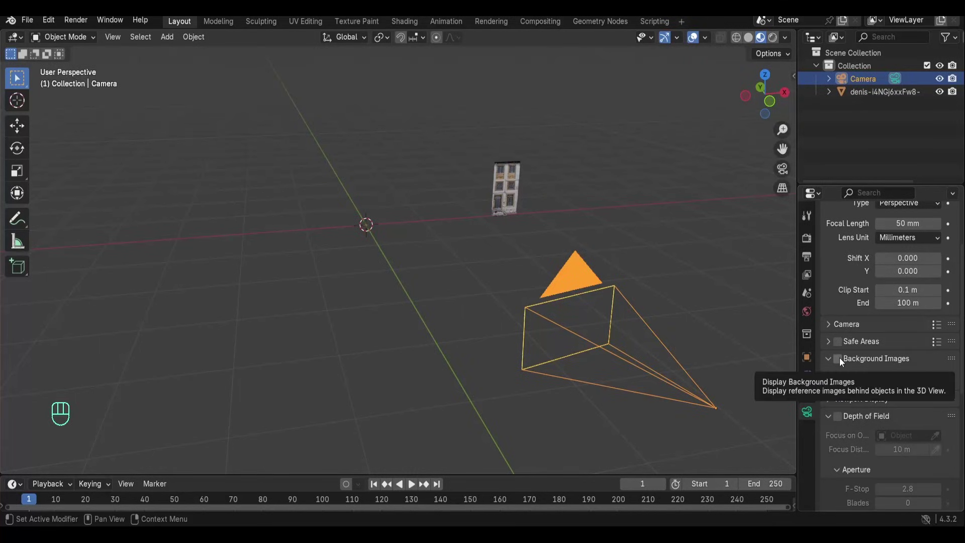
Turn on Background Images for the camera and add the farmhouse reference photo
{"action": "left_click", "coordinate": [844, 359]}
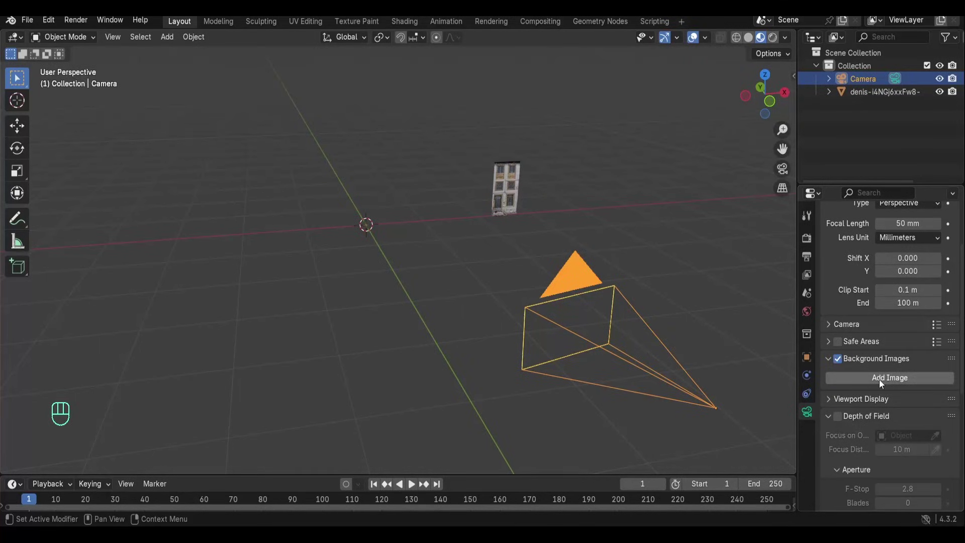
{"action": "left_click", "coordinate": [884, 381]}
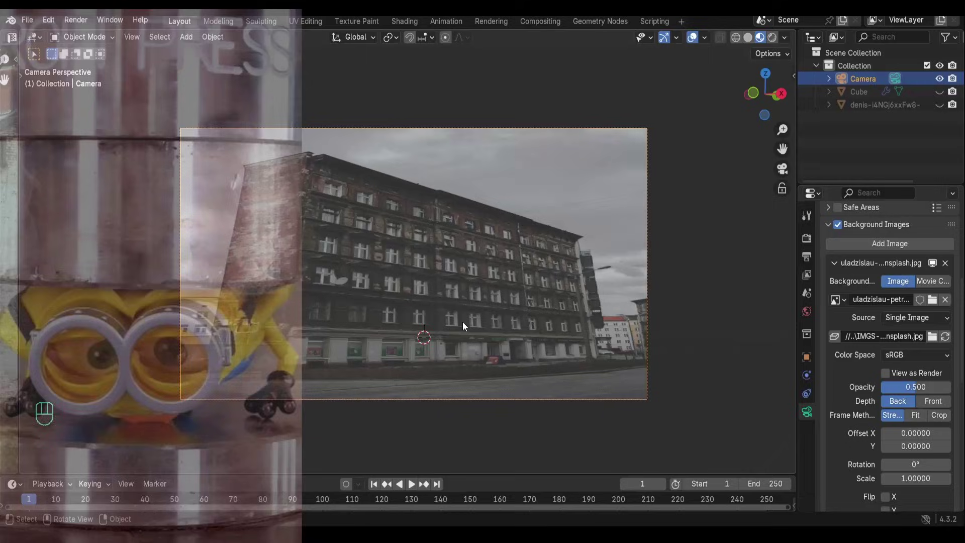
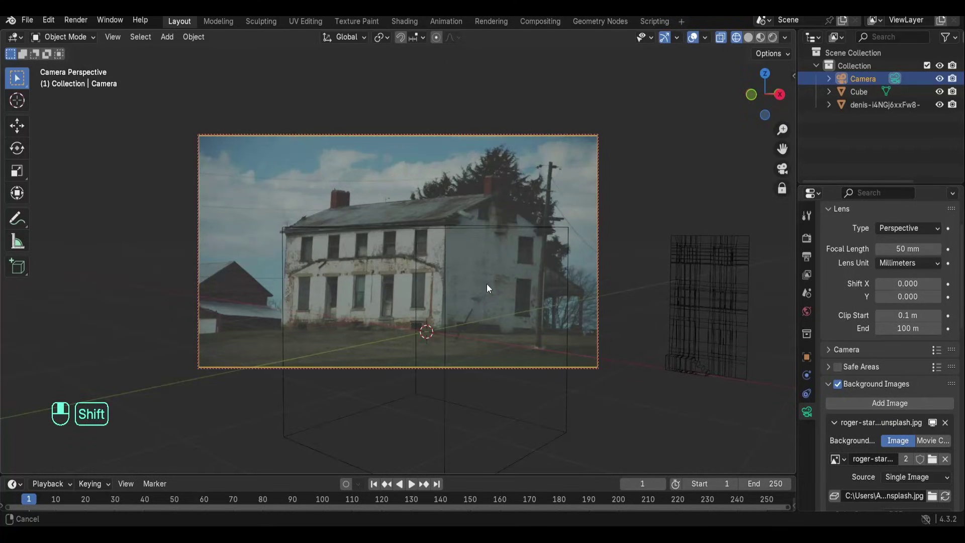
Line up the box with the farmhouse in the photo through the camera view
{"action": "middle_click", "coordinate": [508, 289]}
{"action": "left_click", "coordinate": [506, 288]}
{"action": "key", "text": "shift+z"}
{"action": "key", "text": "shift+z"}
{"action": "left_click_drag", "start_coordinate": [506, 282], "coordinate": [512, 264]}
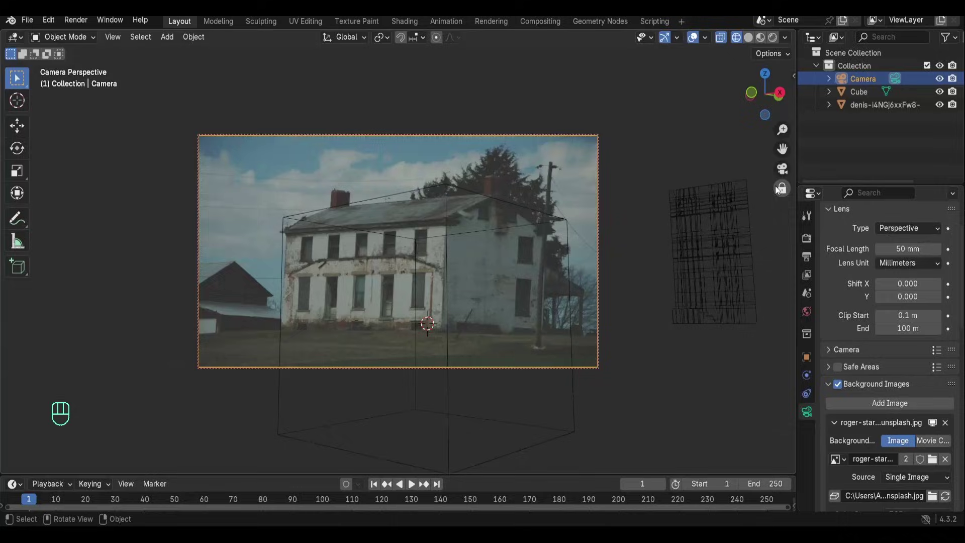
{"action": "left_click_drag", "start_coordinate": [782, 190], "coordinate": [565, 220]}
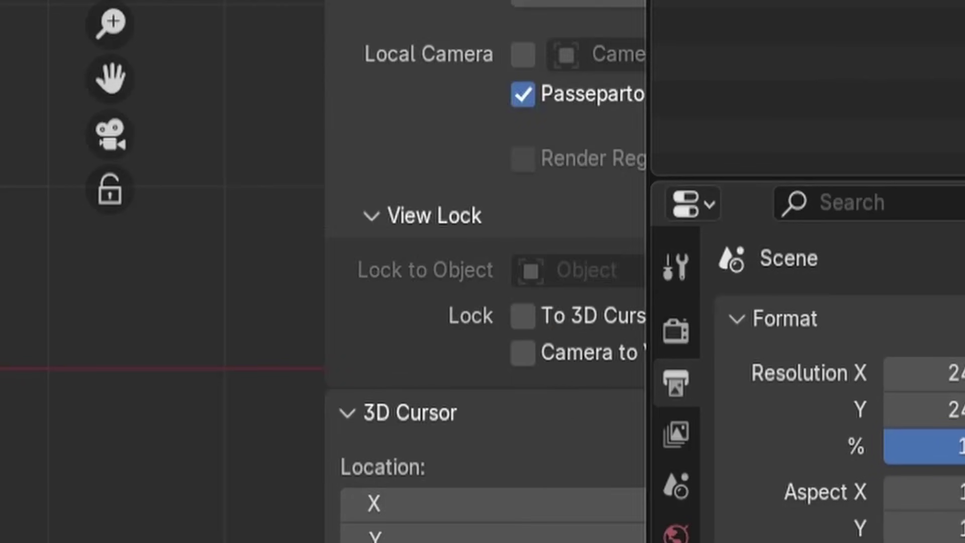
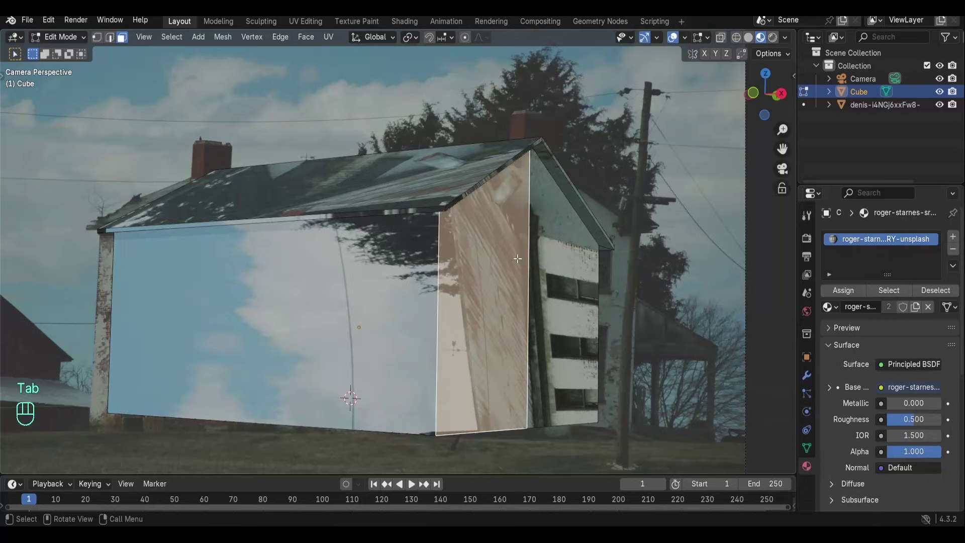
Select all house geometry and UV Project From View so the photo maps onto it
{"action": "key", "text": "a"}
{"action": "key", "text": "u"}
{"action": "key", "text": "Tab"}
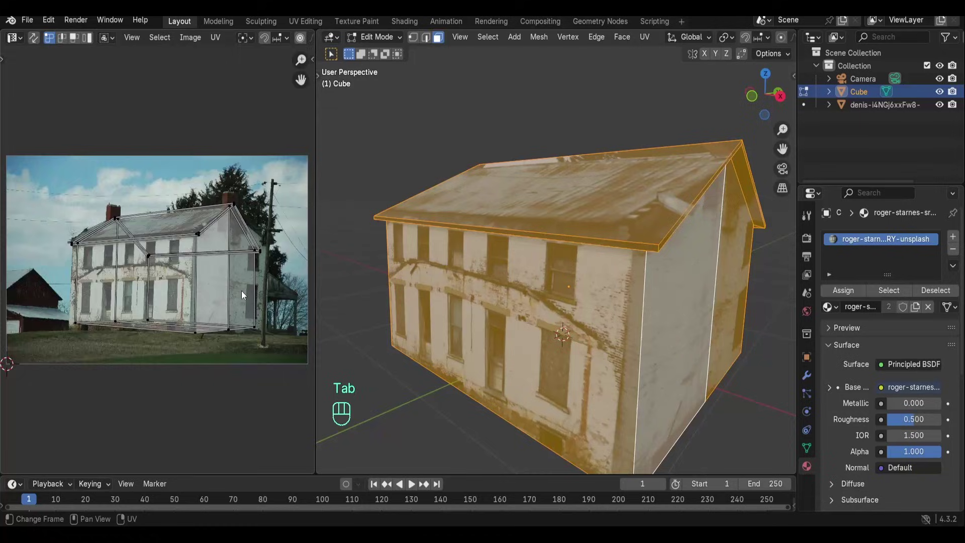
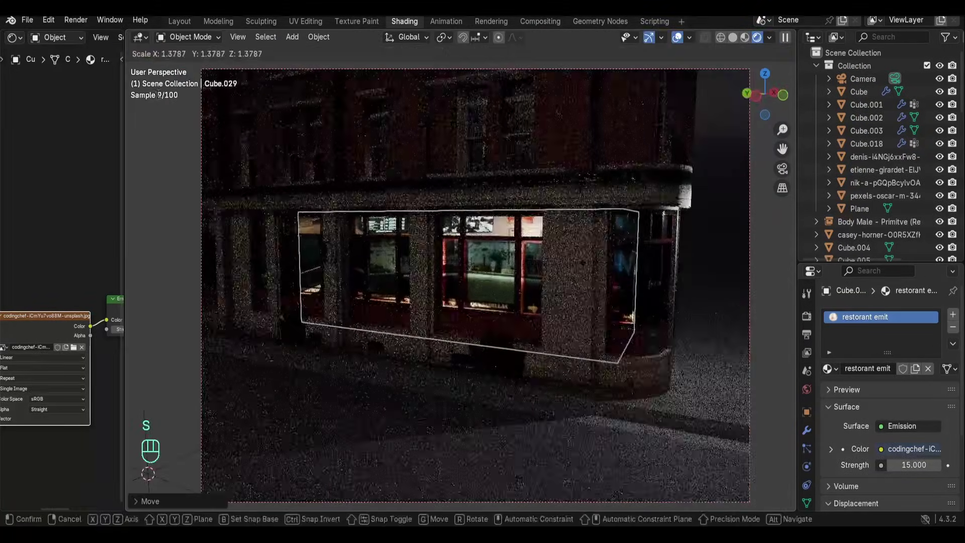
Look at the night street through the scene camera
{"action": "key", "text": "a"}
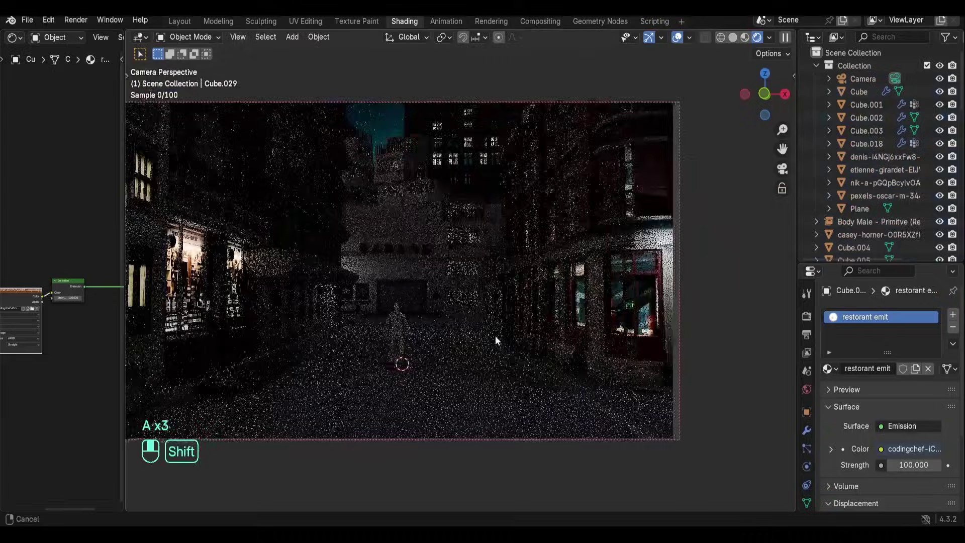